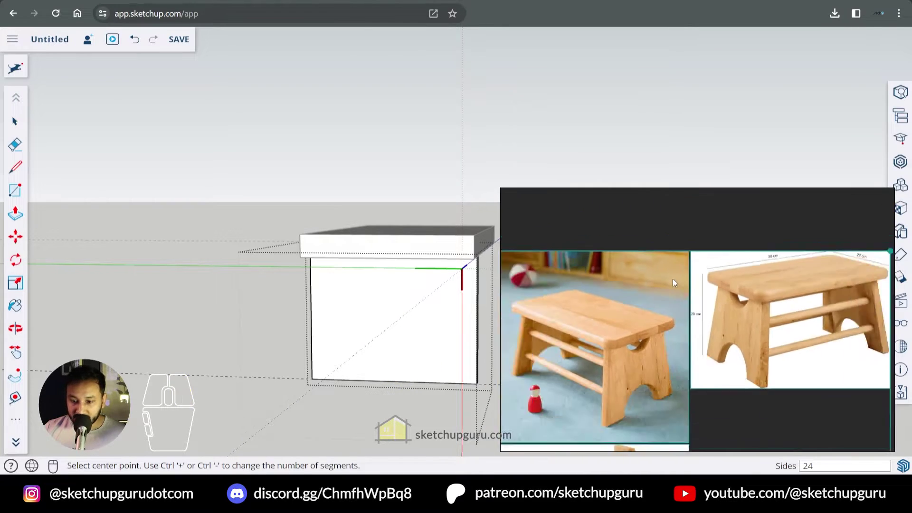
Set the circle on the leg's bottom edge to 24 and then 36 sides
{"action": "scroll", "scroll_direction": "down", "scroll_amount": 3}
{"action": "scroll", "scroll_direction": "up", "scroll_amount": 3}
{"action": "scroll", "scroll_direction": "down", "scroll_amount": 3}
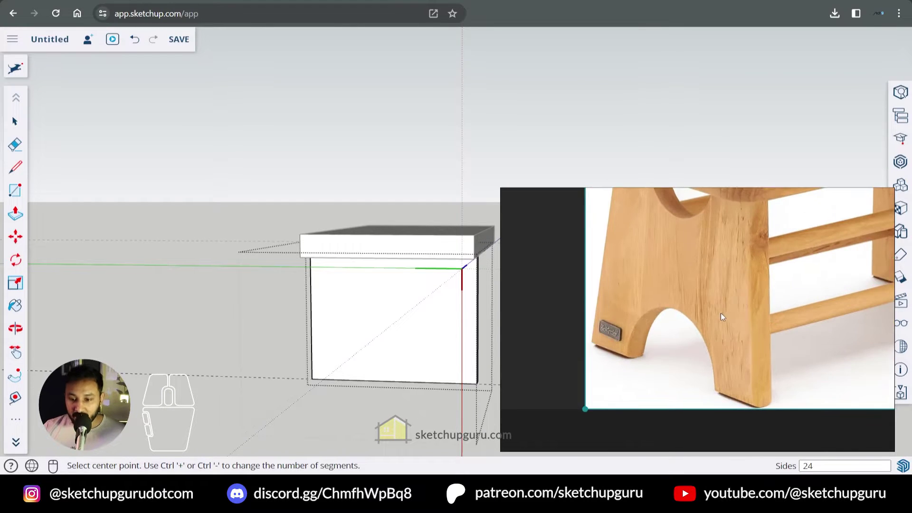
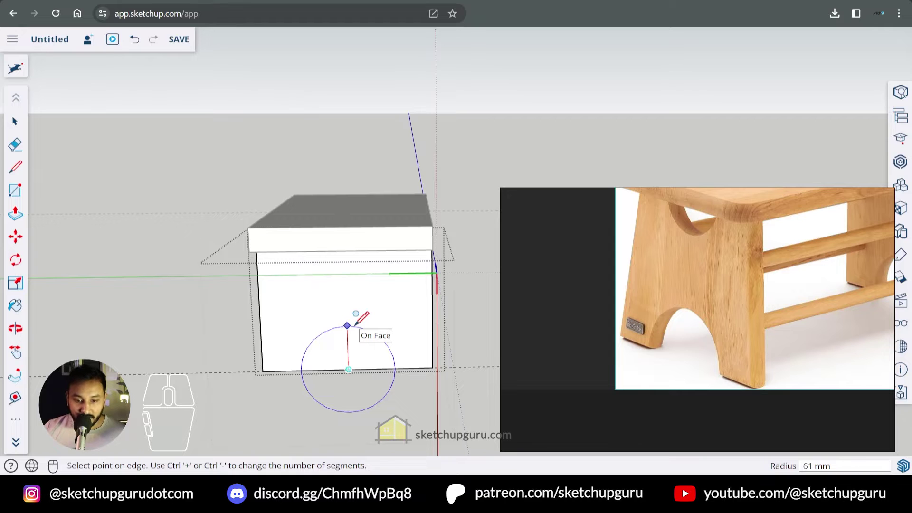
{"action": "scroll", "scroll_direction": "up", "scroll_amount": 3}
{"action": "scroll", "scroll_direction": "down", "scroll_amount": 3}
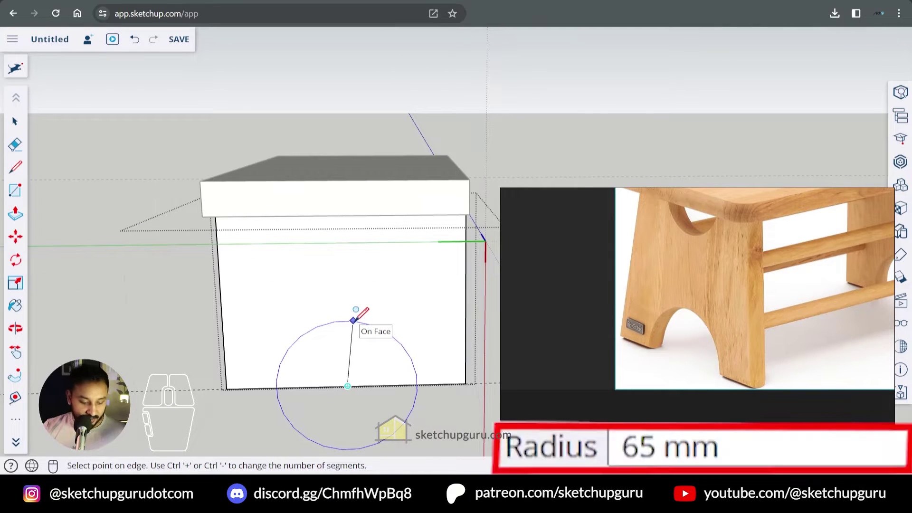
{"action": "key", "text": "Return"}
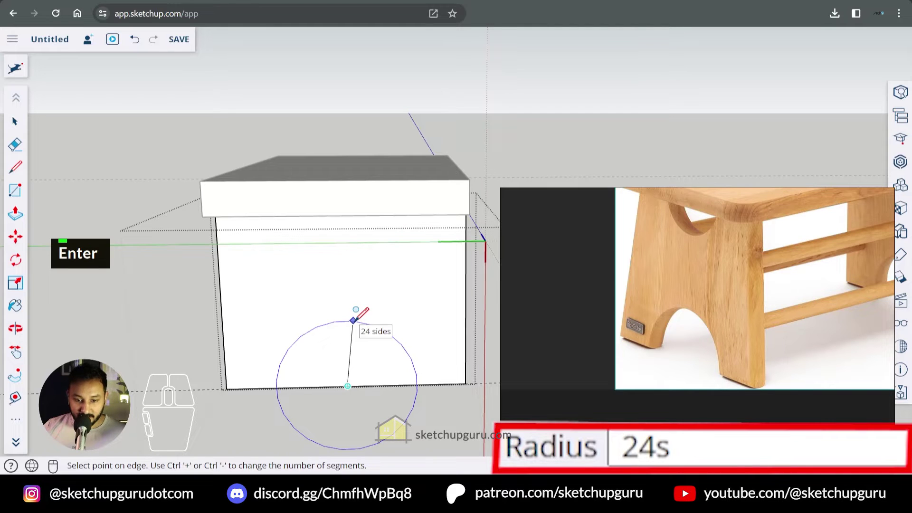
{"action": "key", "text": "Return"}
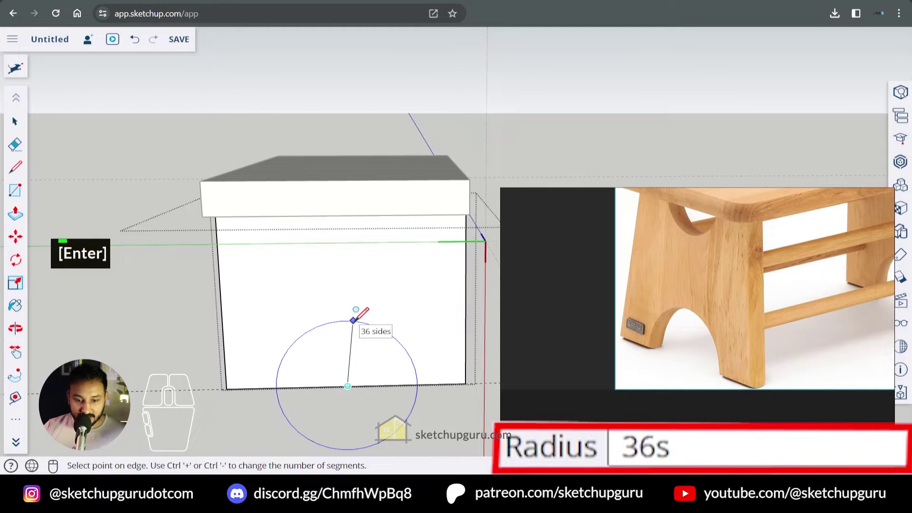
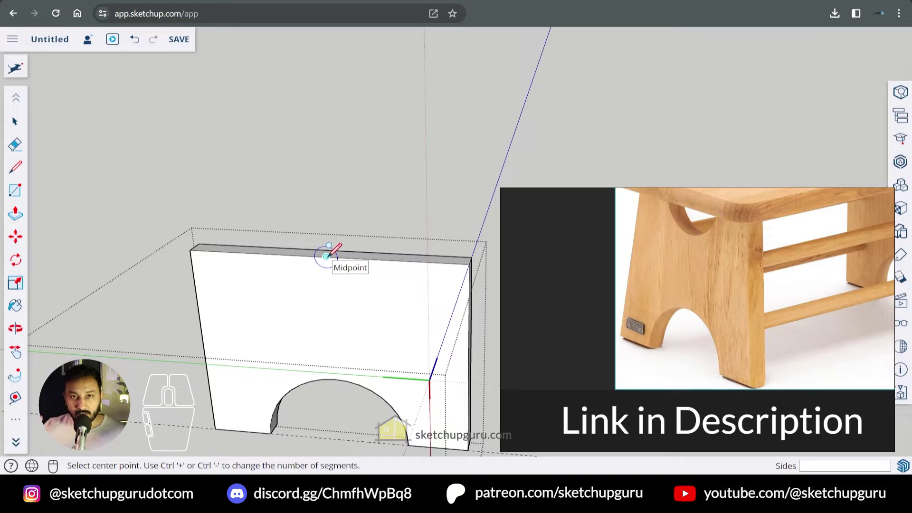
Enter and confirm the side count for the notch circle at the top edge midpoint
{"action": "key", "text": "Right"}
{"action": "key", "text": "Left"}
{"action": "key", "text": "Right"}
{"action": "key", "text": "Up"}
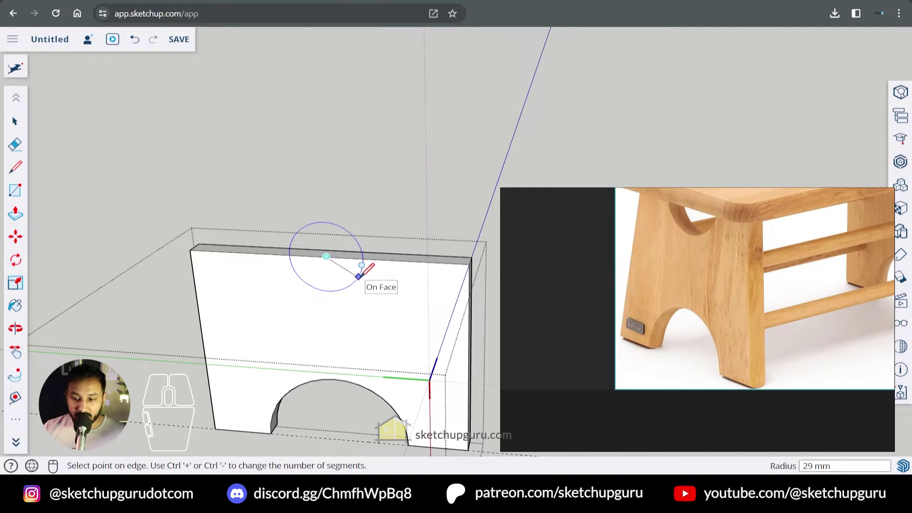
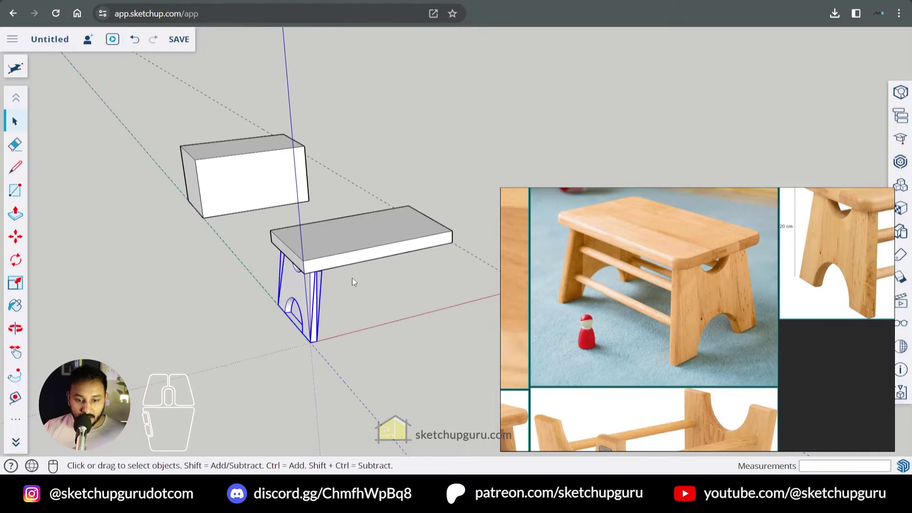
Search the commands for 'flip' to mirror the copied leg
{"action": "key", "text": "shift+s"}
{"action": "key", "text": "f"}
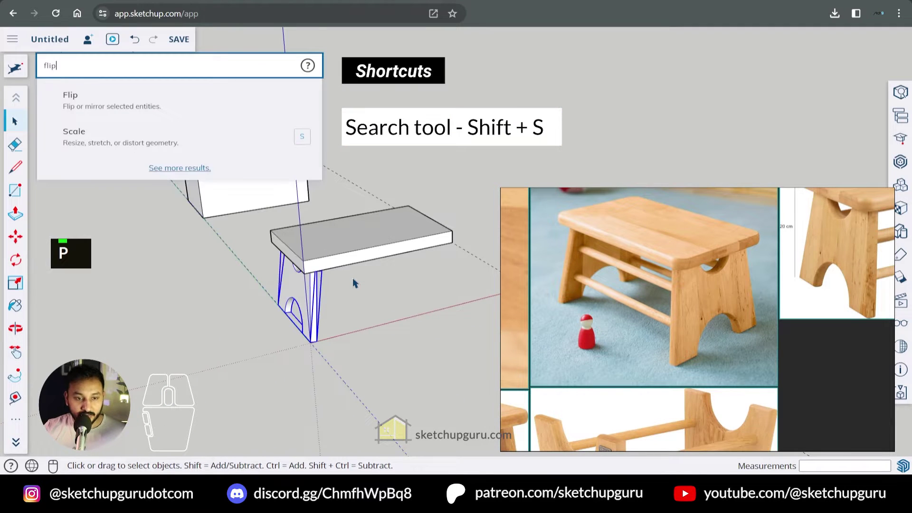
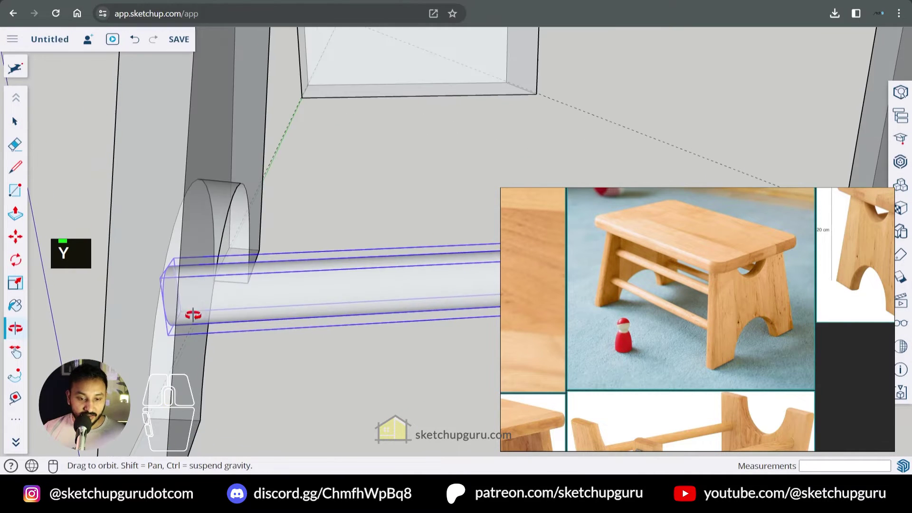
Select the stretcher rods and leg and run the solid split command to cut rod holes
{"action": "key", "text": "y"}
{"action": "left_click", "coordinate": [191, 255]}
{"action": "key", "text": "ctrl+c"}
{"action": "key", "text": "shift+s"}
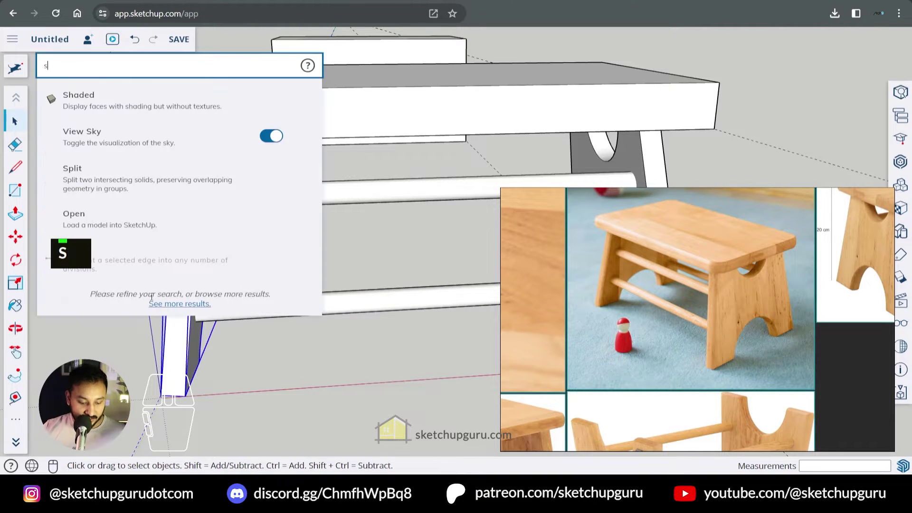
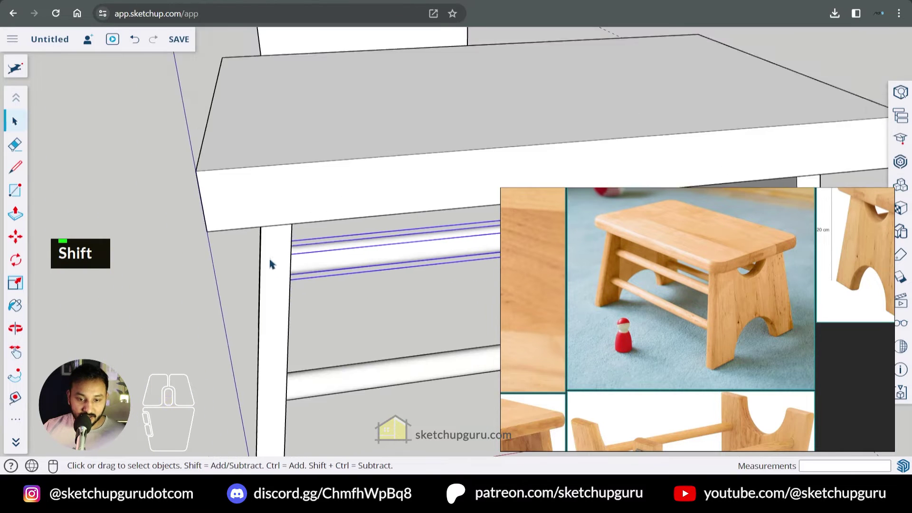
{"action": "left_click", "coordinate": [283, 263]}
{"action": "key", "text": "ctrl+c"}
{"action": "middle_click", "coordinate": [297, 281]}
{"action": "key", "text": "shift+s"}
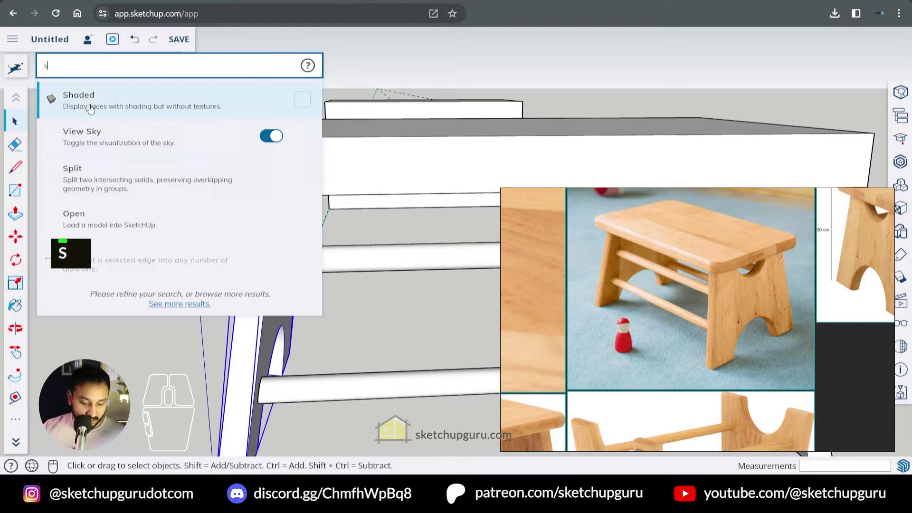
{"action": "left_click", "coordinate": [103, 109]}
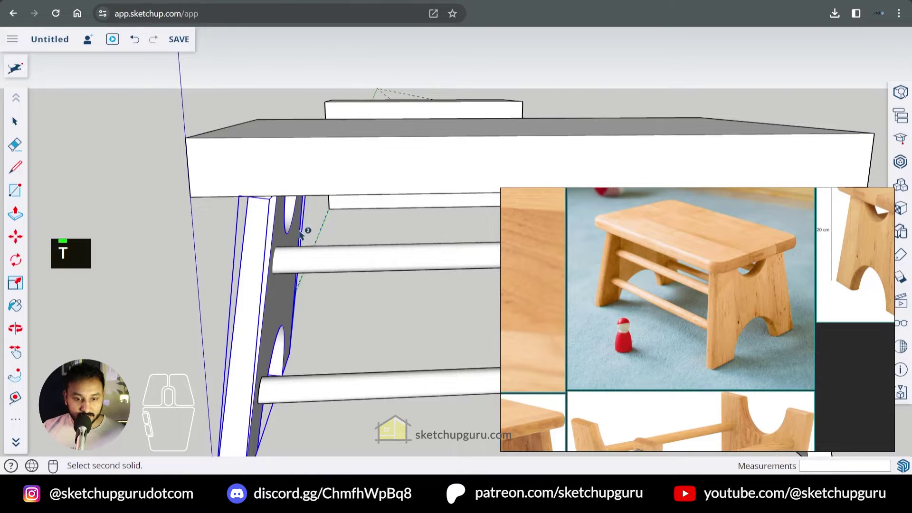
Clear leftover cut pieces, reselect the rods and bring up the command search again
{"action": "left_click", "coordinate": [312, 258]}
{"action": "middle_click", "coordinate": [314, 293]}
{"action": "key", "text": "space"}
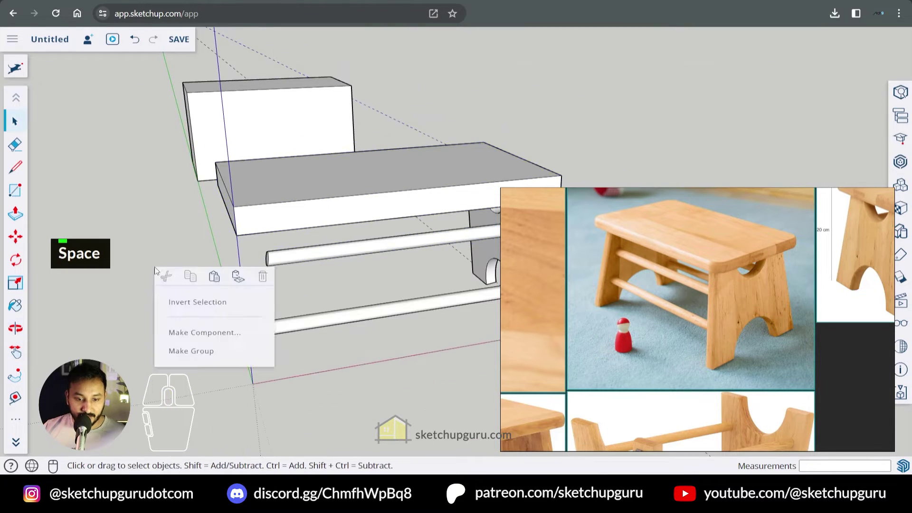
{"action": "left_click", "coordinate": [240, 284]}
{"action": "middle_click", "coordinate": [372, 303]}
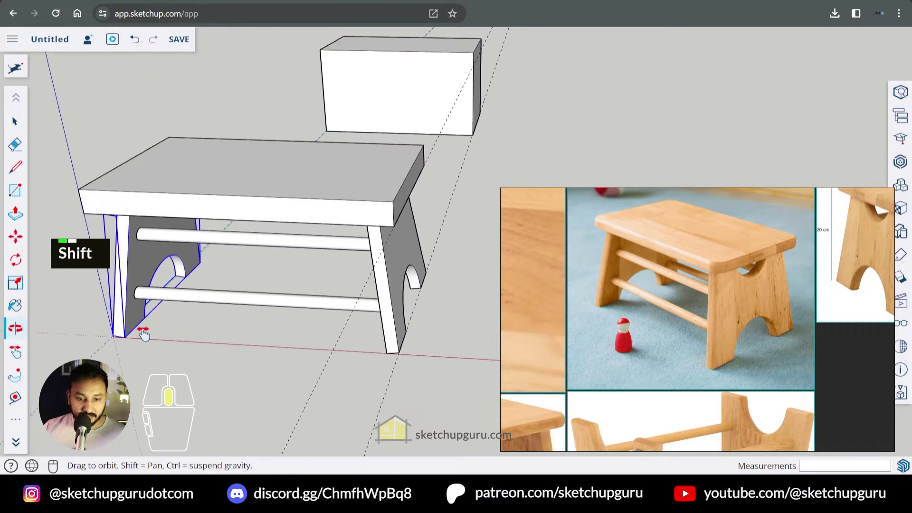
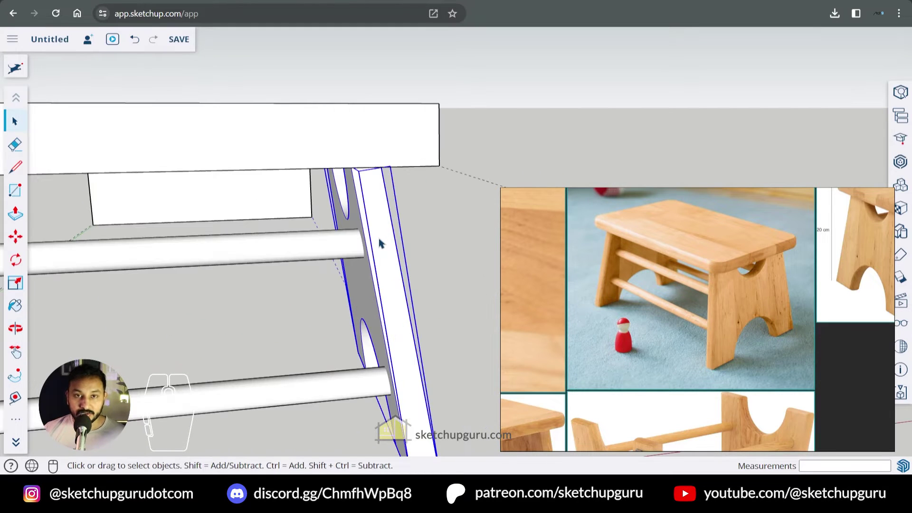
{"action": "key", "text": "ctrl+c"}
{"action": "middle_click", "coordinate": [387, 265]}
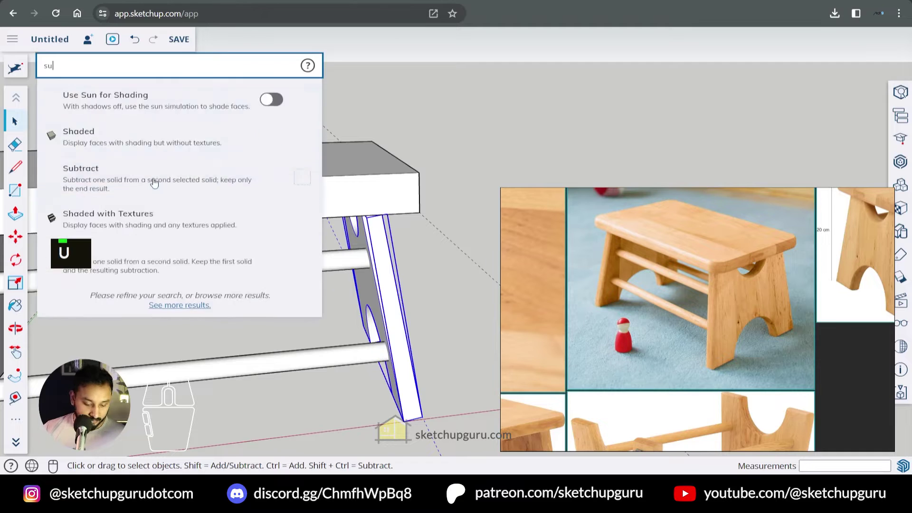
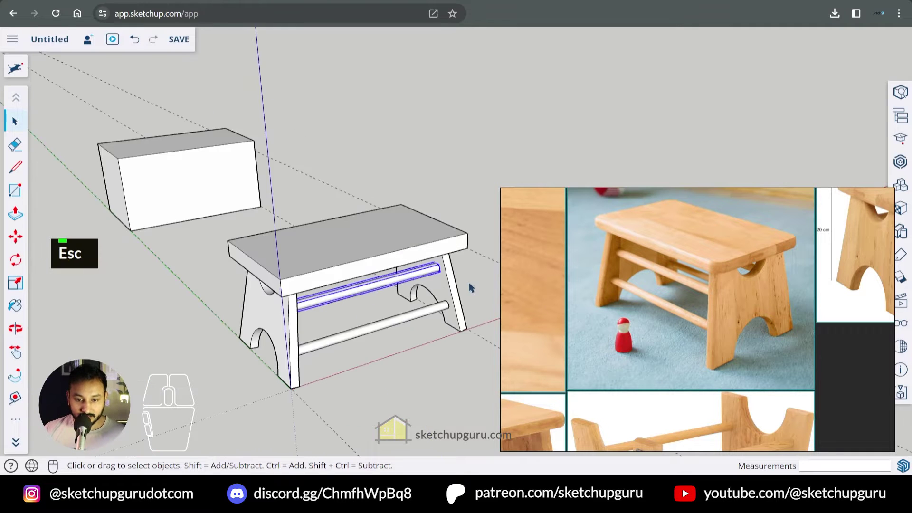
{"action": "left_click", "coordinate": [358, 338]}
{"action": "key", "text": "shift+s"}
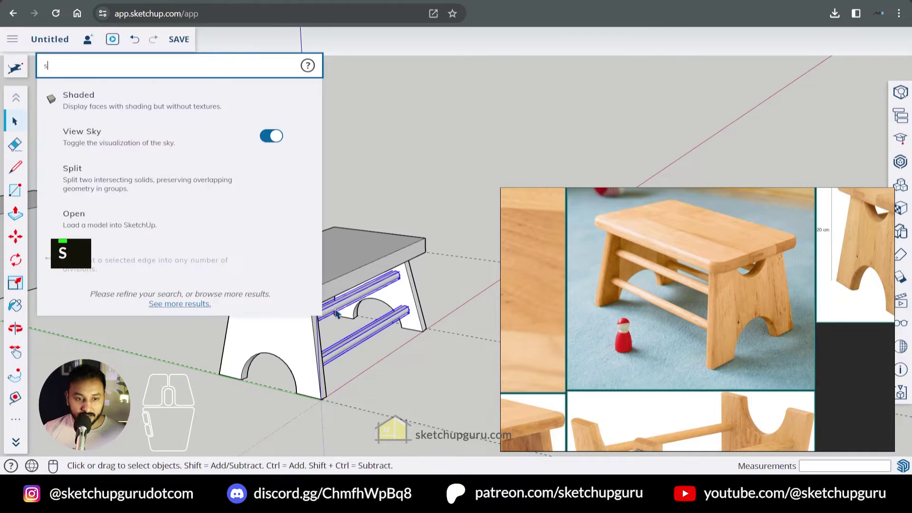
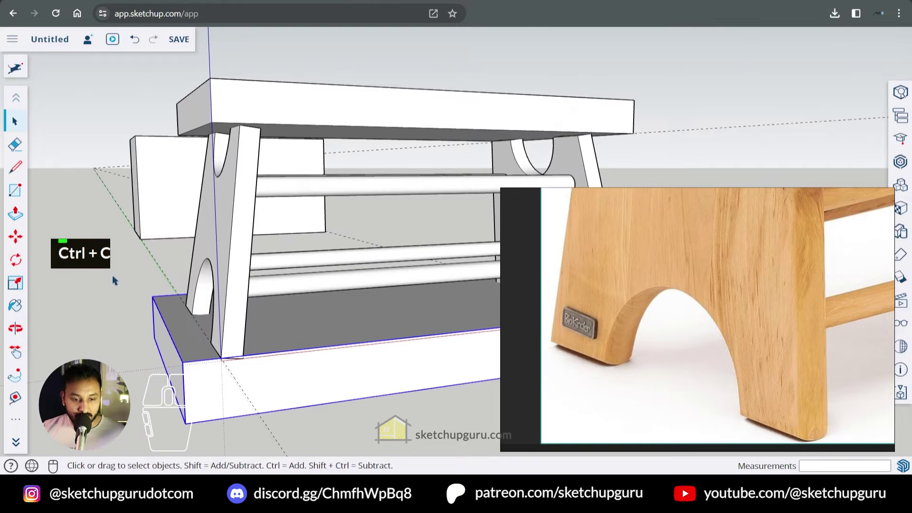
Apply the searched command, select the leg group and bring up its context options
{"action": "key", "text": "shift+s"}
{"action": "left_click", "coordinate": [104, 110]}
{"action": "left_click", "coordinate": [229, 262]}
{"action": "key", "text": "space"}
{"action": "left_click", "coordinate": [234, 319]}
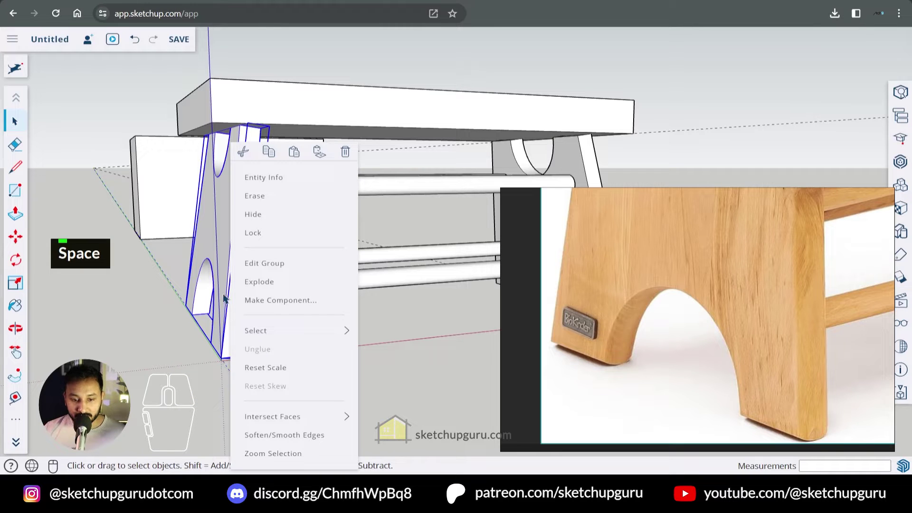
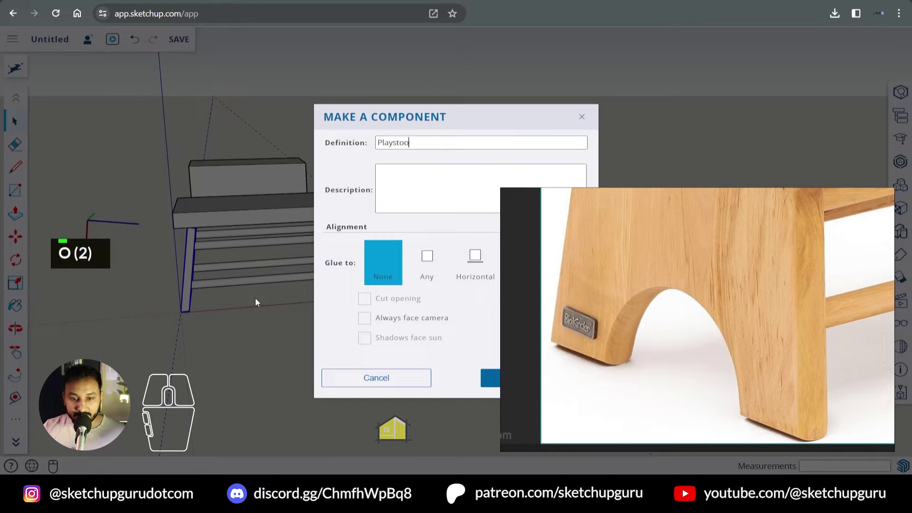
Name and confirm the new leg component, then inspect it up close
{"action": "key", "text": "space"}
{"action": "key", "text": "Return"}
{"action": "middle_click", "coordinate": [178, 305]}
{"action": "left_click_drag", "start_coordinate": [208, 323], "coordinate": [240, 237]}
{"action": "middle_click", "coordinate": [250, 234]}
Start a 5 mm inward Offset outline on a leg face
{"action": "left_click", "coordinate": [250, 234]}
{"action": "key", "text": "f"}
{"action": "left_click", "coordinate": [243, 222]}
{"action": "key", "text": "ctrl+z"}
{"action": "left_click", "coordinate": [241, 231]}
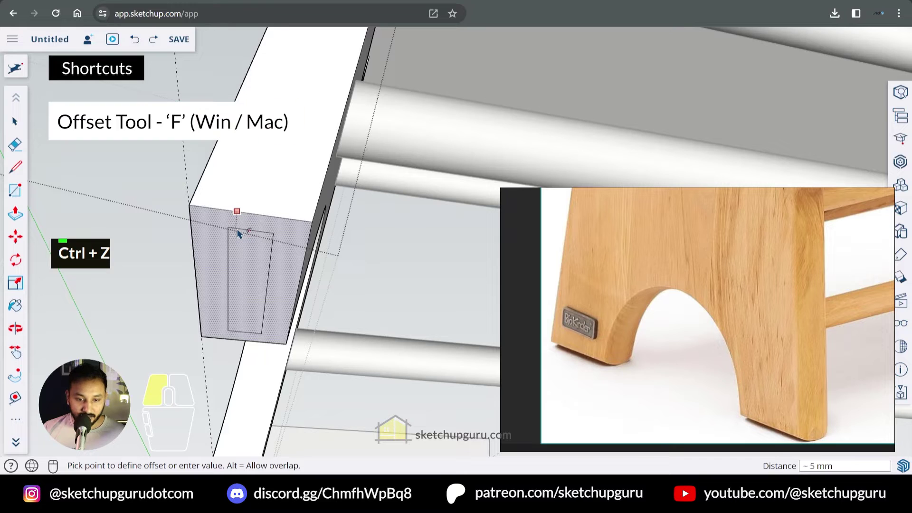
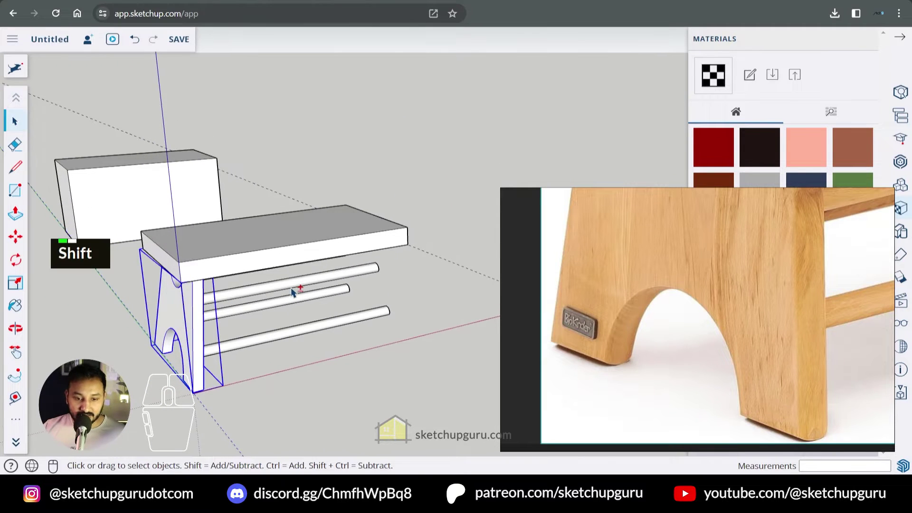
Pick up the arched leg with Move to place it under the seat end and check its fit
{"action": "key", "text": "shift+s"}
{"action": "key", "text": "f"}
{"action": "left_click", "coordinate": [151, 107]}
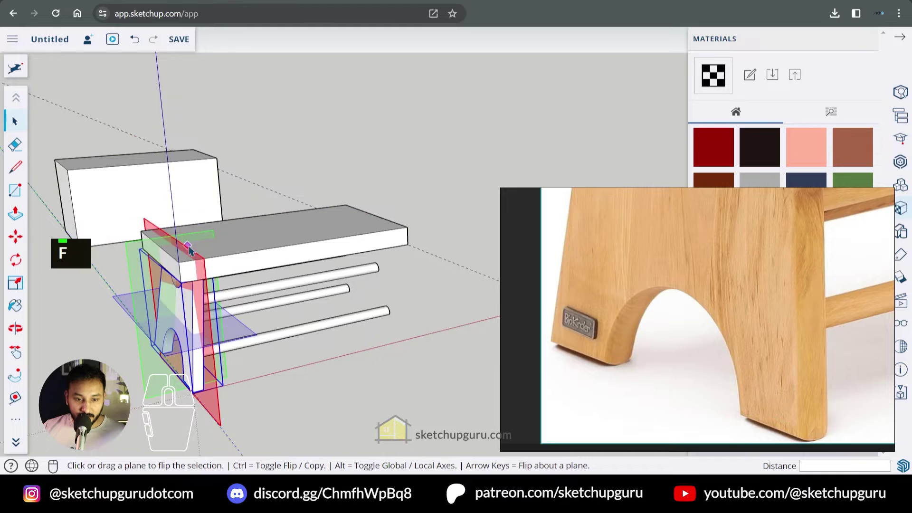
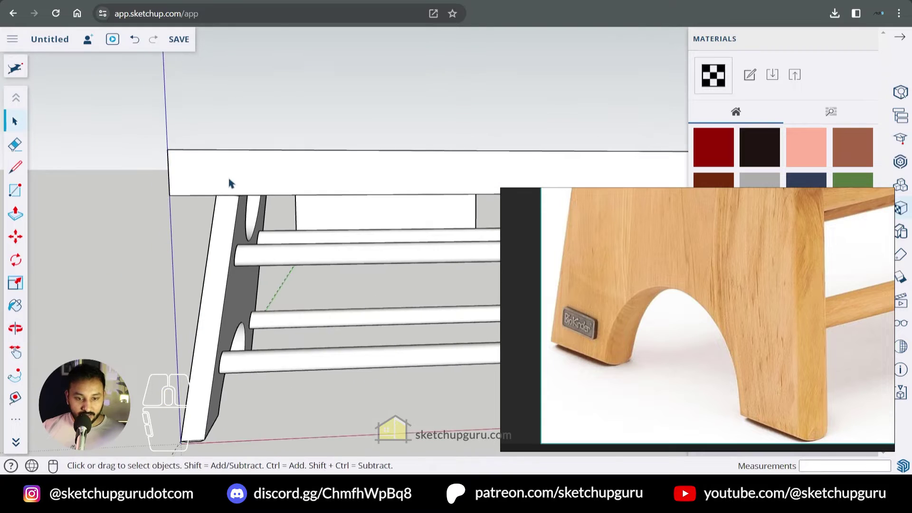
{"action": "middle_click", "coordinate": [234, 220]}
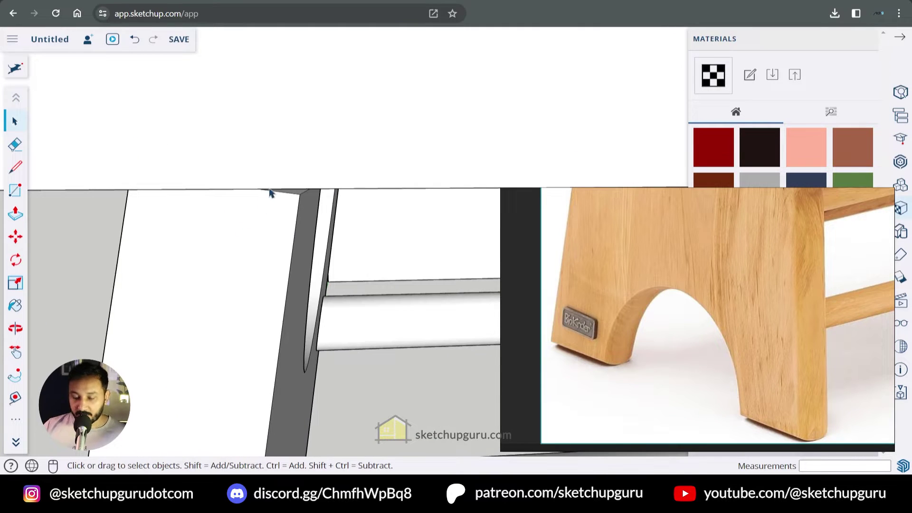
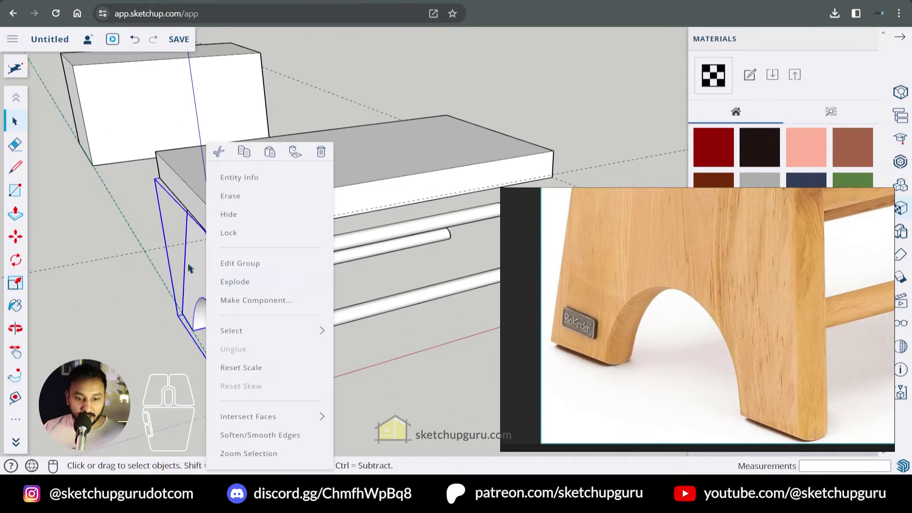
Make the leg a component, clearing the default name to enter Playstool
{"action": "left_click", "coordinate": [232, 296]}
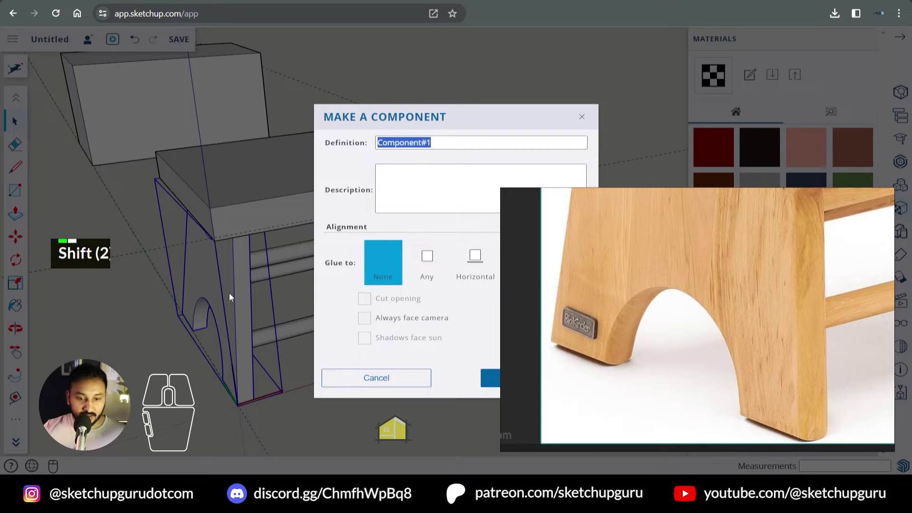
{"action": "key", "text": "shift+s"}
{"action": "key", "text": "BackSpace"}
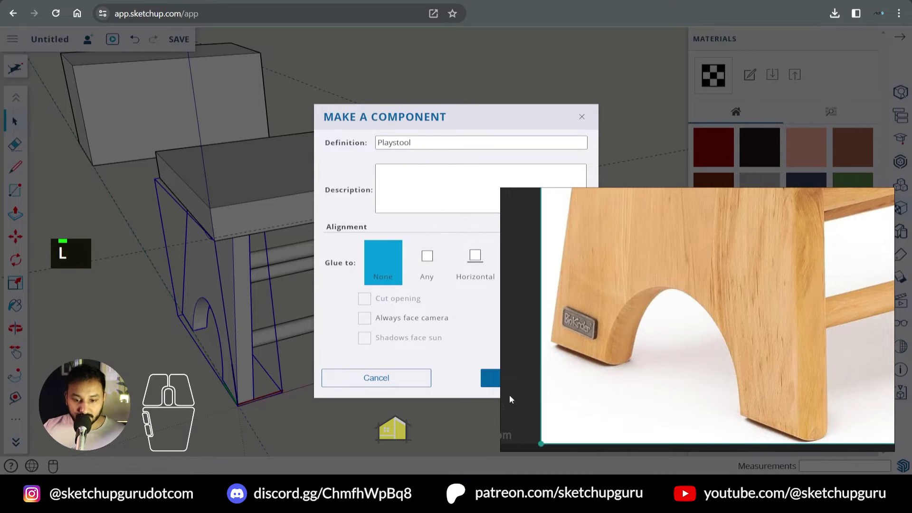
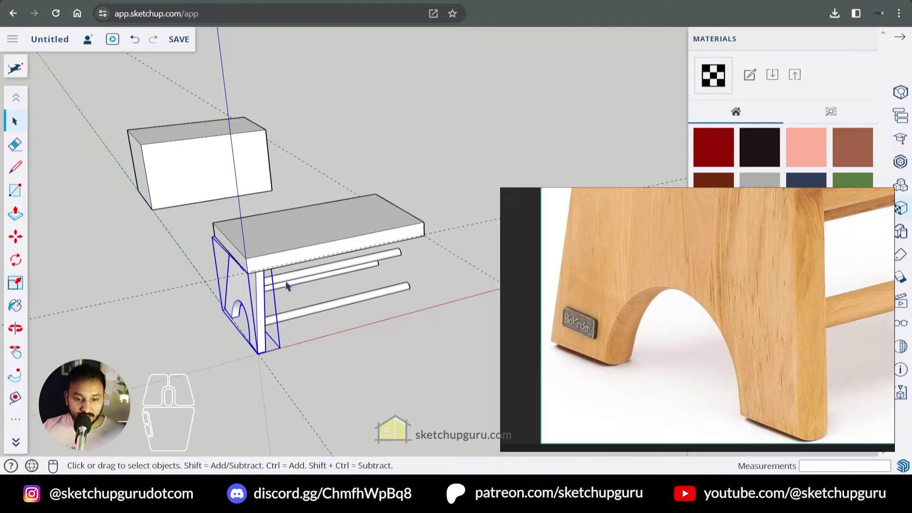
Start a Move copy of the leg toward the seat's opposite end
{"action": "key", "text": "shift+s"}
{"action": "key", "text": "f"}
{"action": "left_click", "coordinate": [84, 97]}
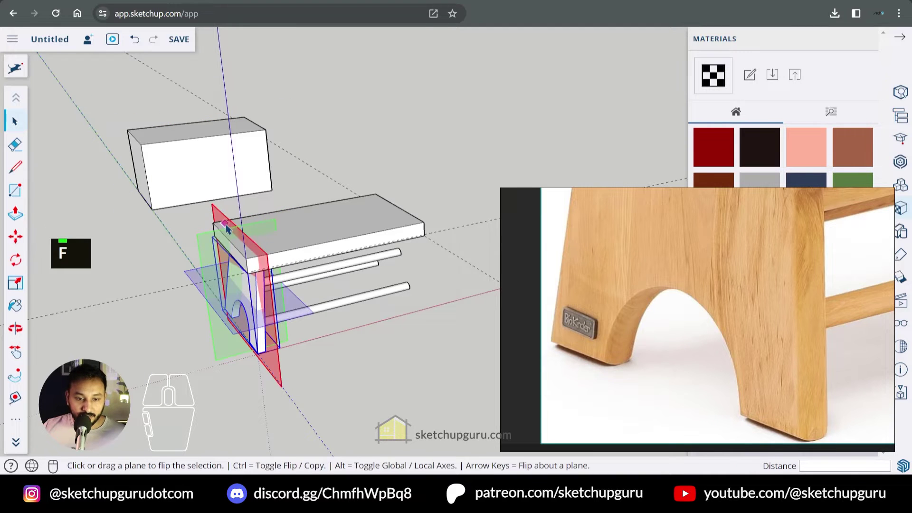
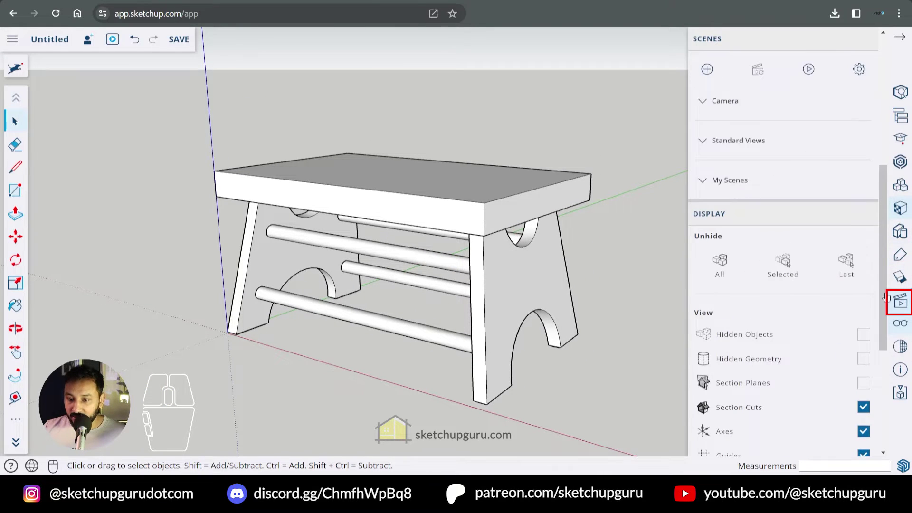
Add the current stool view as Scene 1 in the Scenes panel
{"action": "left_click", "coordinate": [709, 71]}
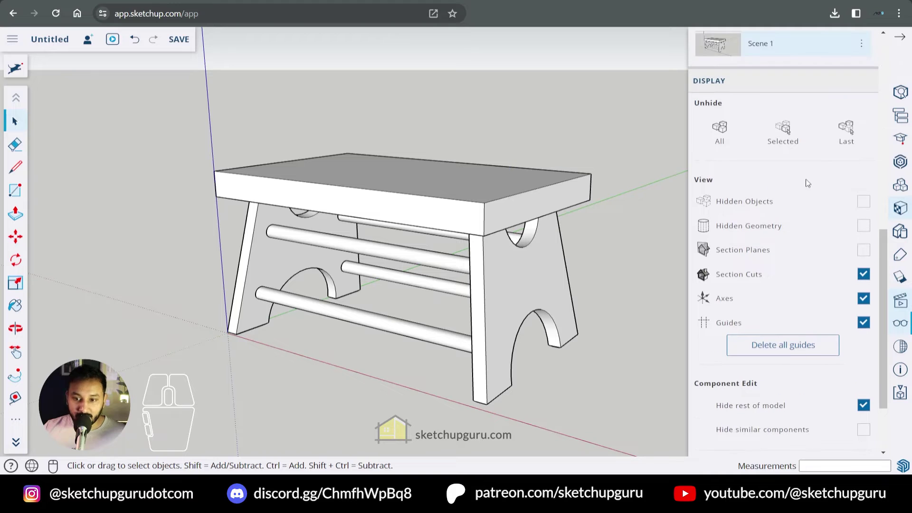
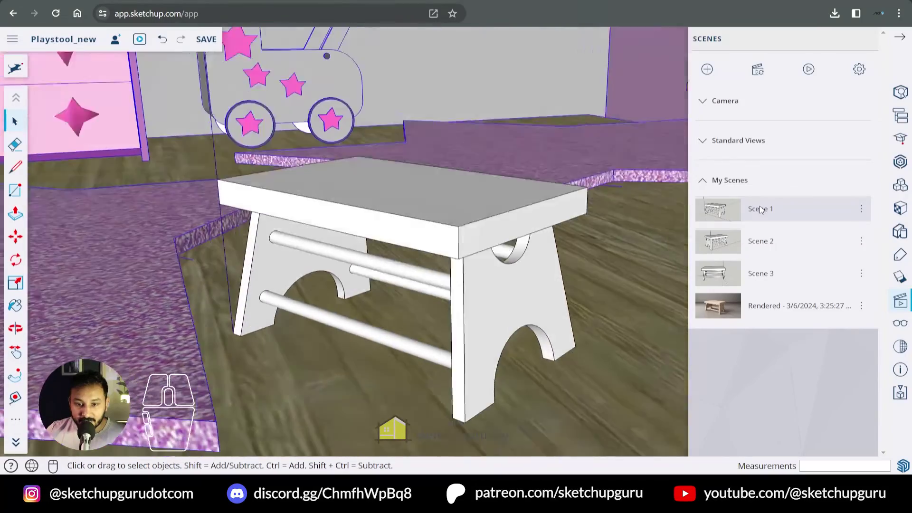
Switch to the second saved scene of the stool in the playroom
{"action": "left_click", "coordinate": [779, 237]}
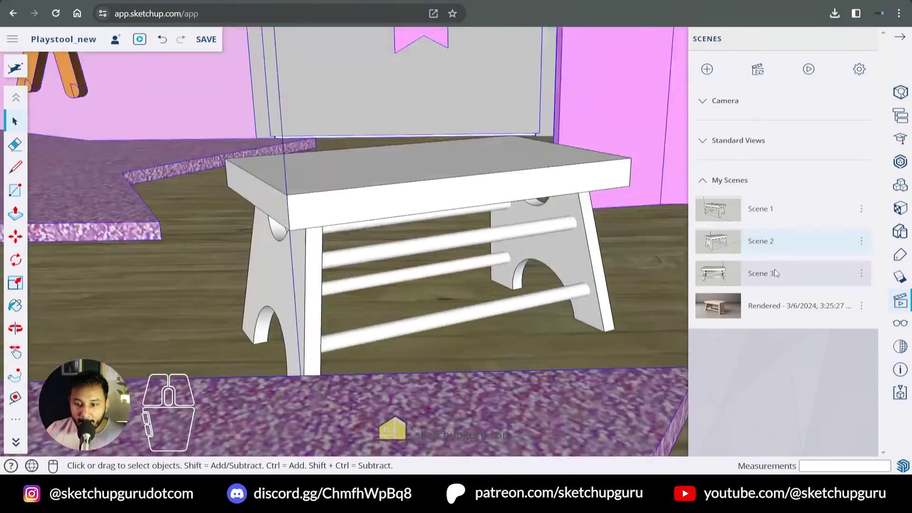
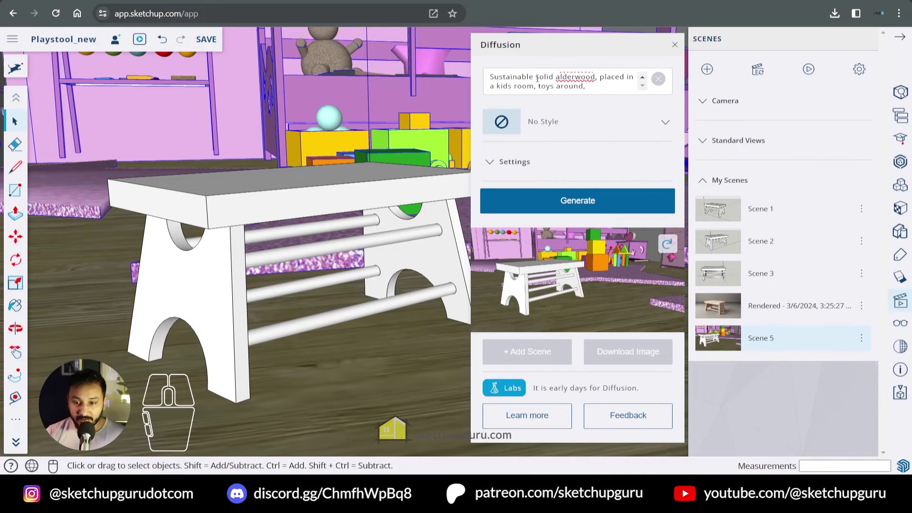
Add 'naturally lit' to the prompt, choose Interior Photorealistic style and raise Respect Model Geometry to 75
{"action": "key", "text": "space"}
{"action": "key", "text": "space"}
{"action": "left_click", "coordinate": [553, 123]}
{"action": "left_click", "coordinate": [628, 168]}
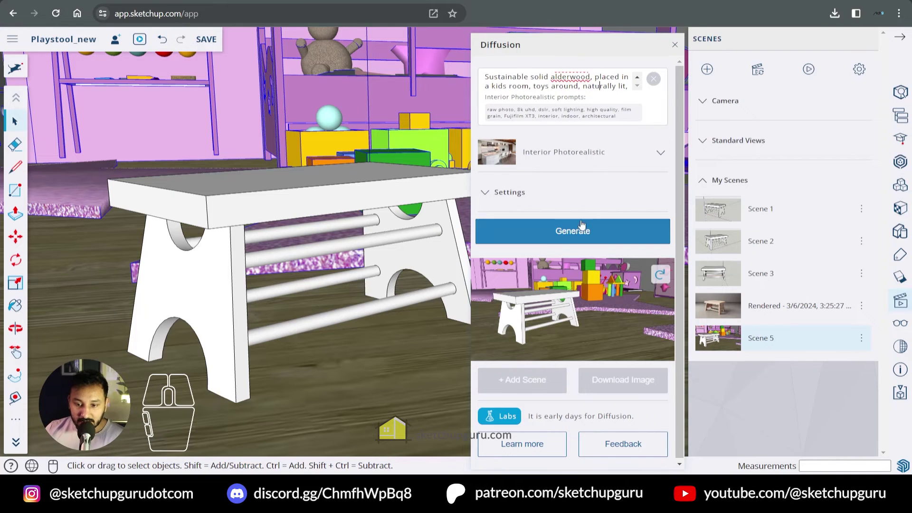
{"action": "left_click", "coordinate": [508, 197]}
{"action": "left_click_drag", "start_coordinate": [580, 226], "coordinate": [617, 224]}
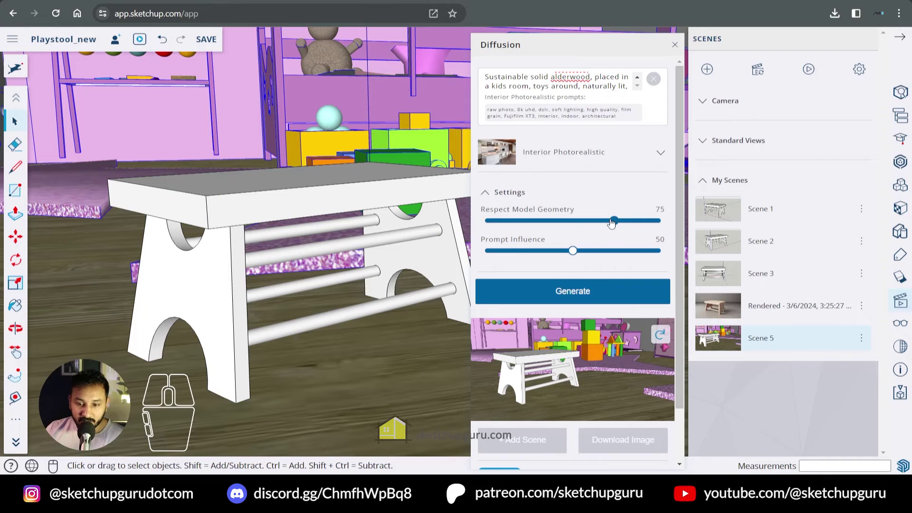
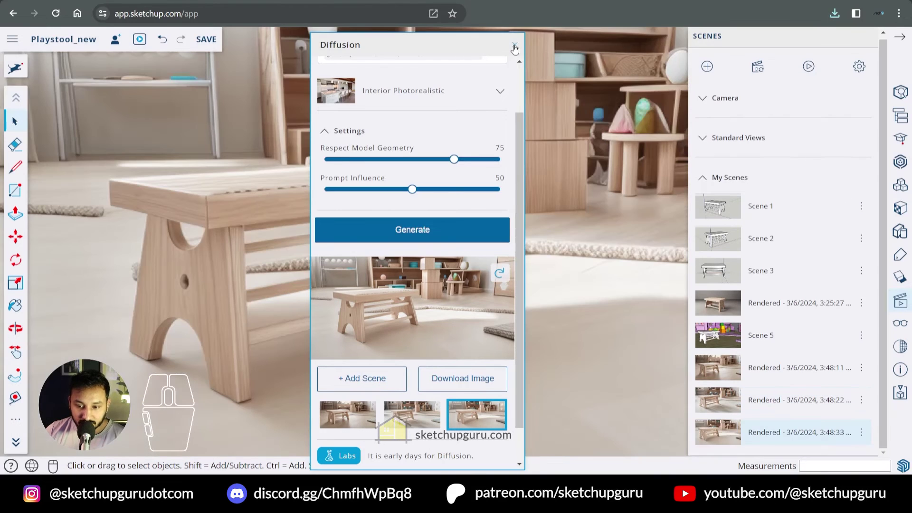
Close Diffusion and view the saved scene of the stool before blue-trimmed shelves
{"action": "left_click", "coordinate": [516, 48]}
{"action": "left_click", "coordinate": [515, 52]}
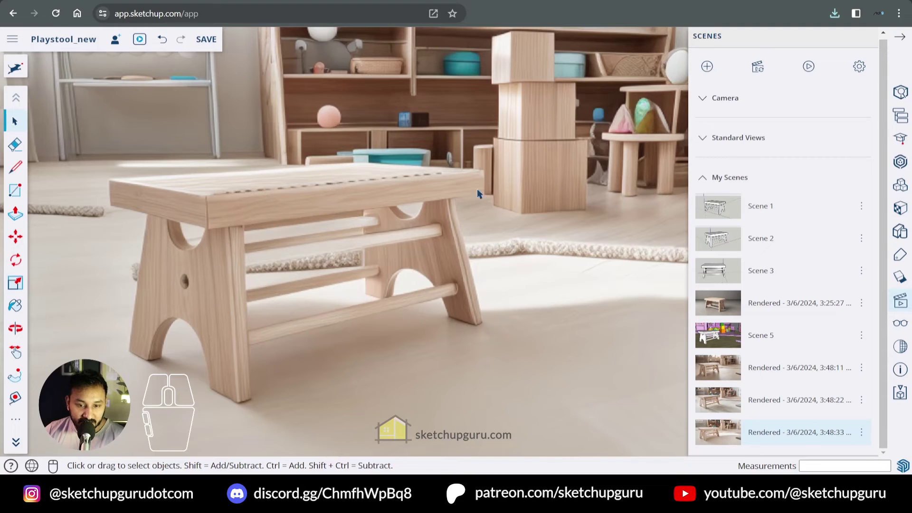
{"action": "left_click", "coordinate": [794, 393]}
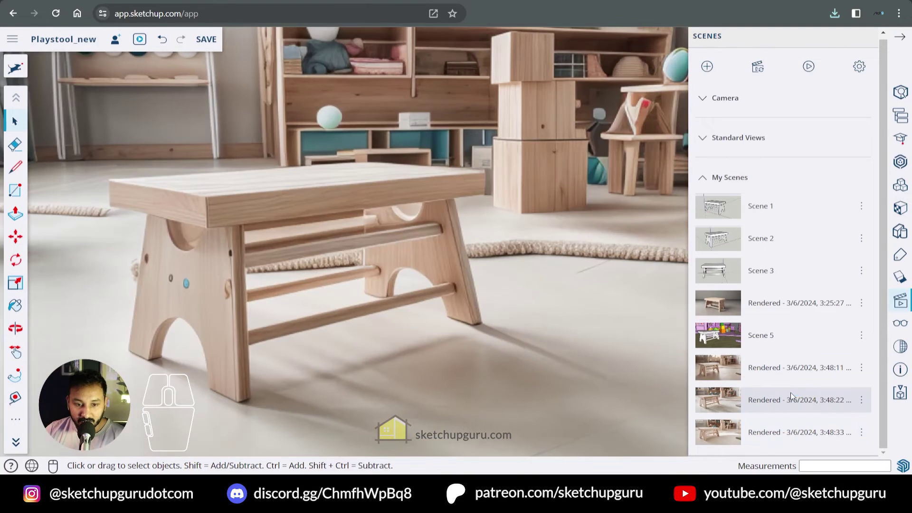